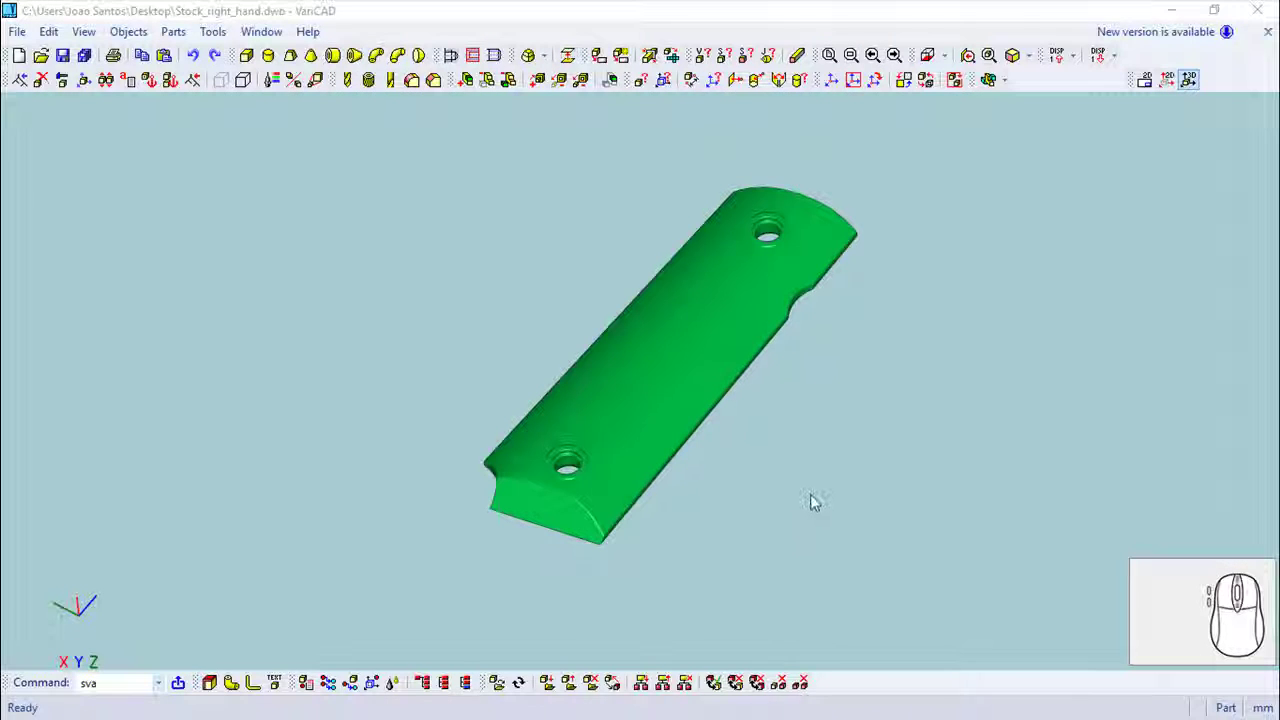
- Start Mirror 3D with copy and snap two plane points to the screw hole centres
{"action": "scroll", "scroll_direction": "up", "scroll_amount": 3}
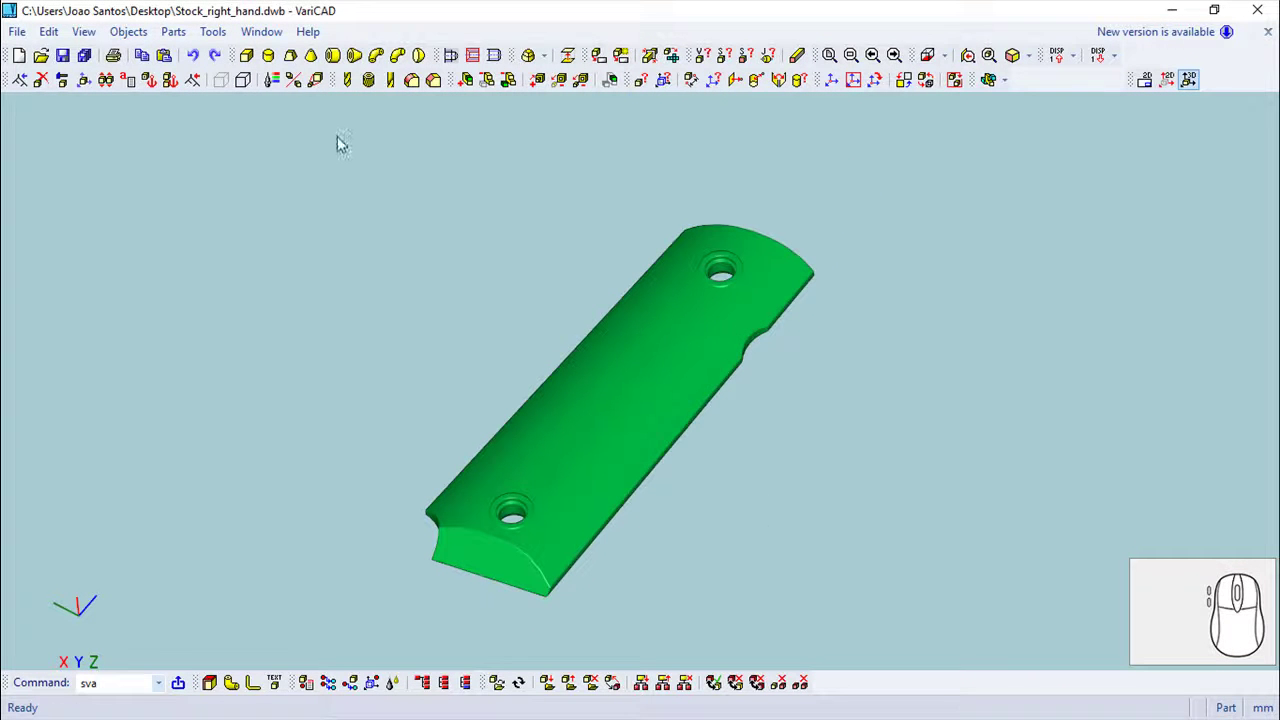
{"action": "left_click", "coordinate": [298, 84]}
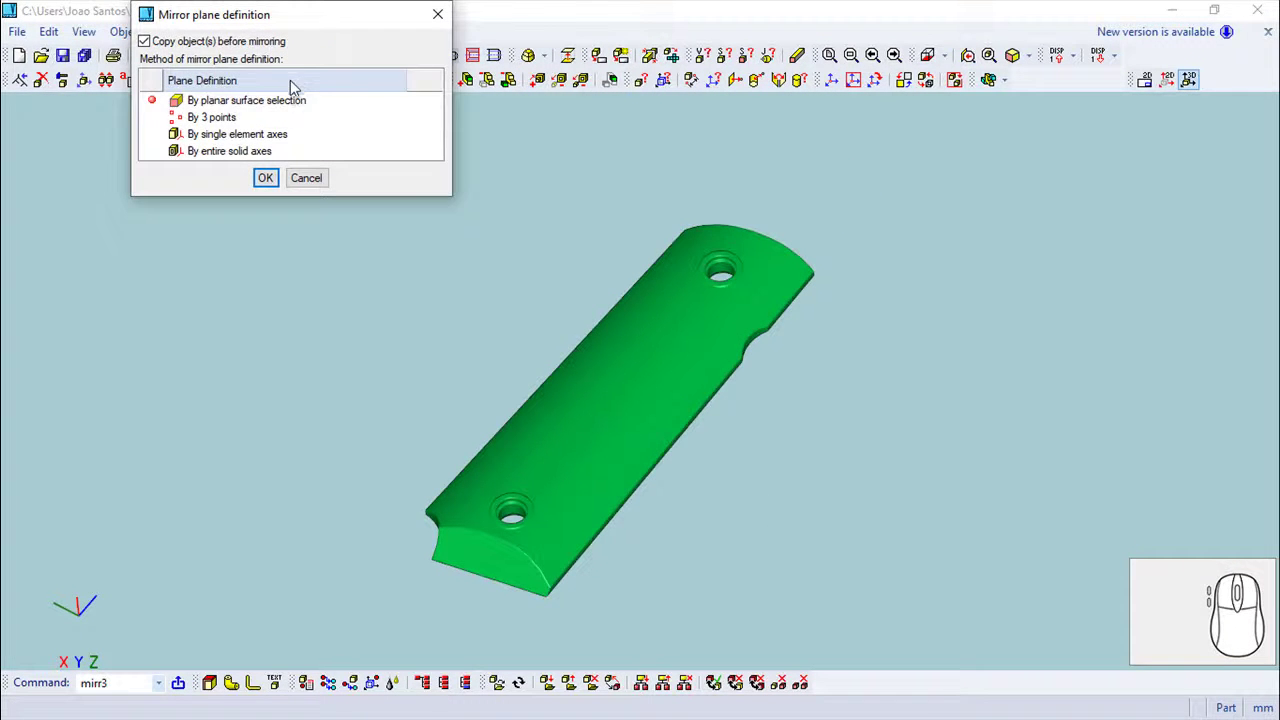
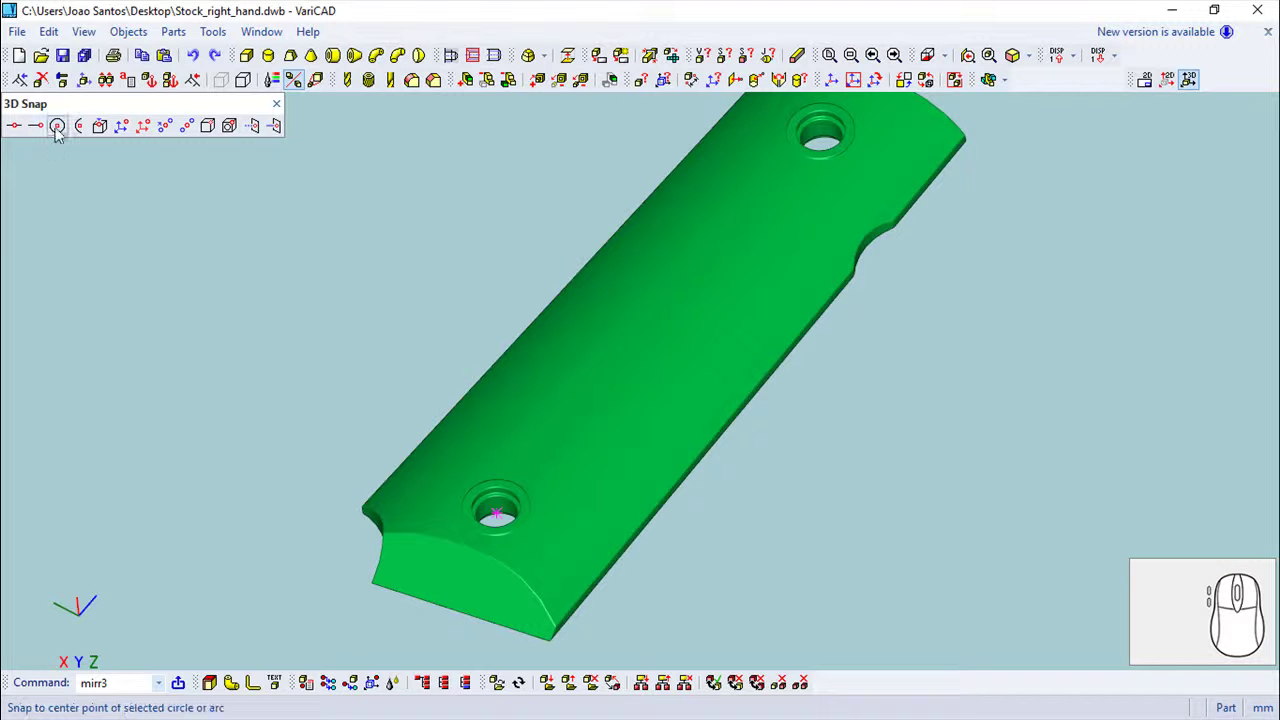
{"action": "left_click", "coordinate": [63, 126]}
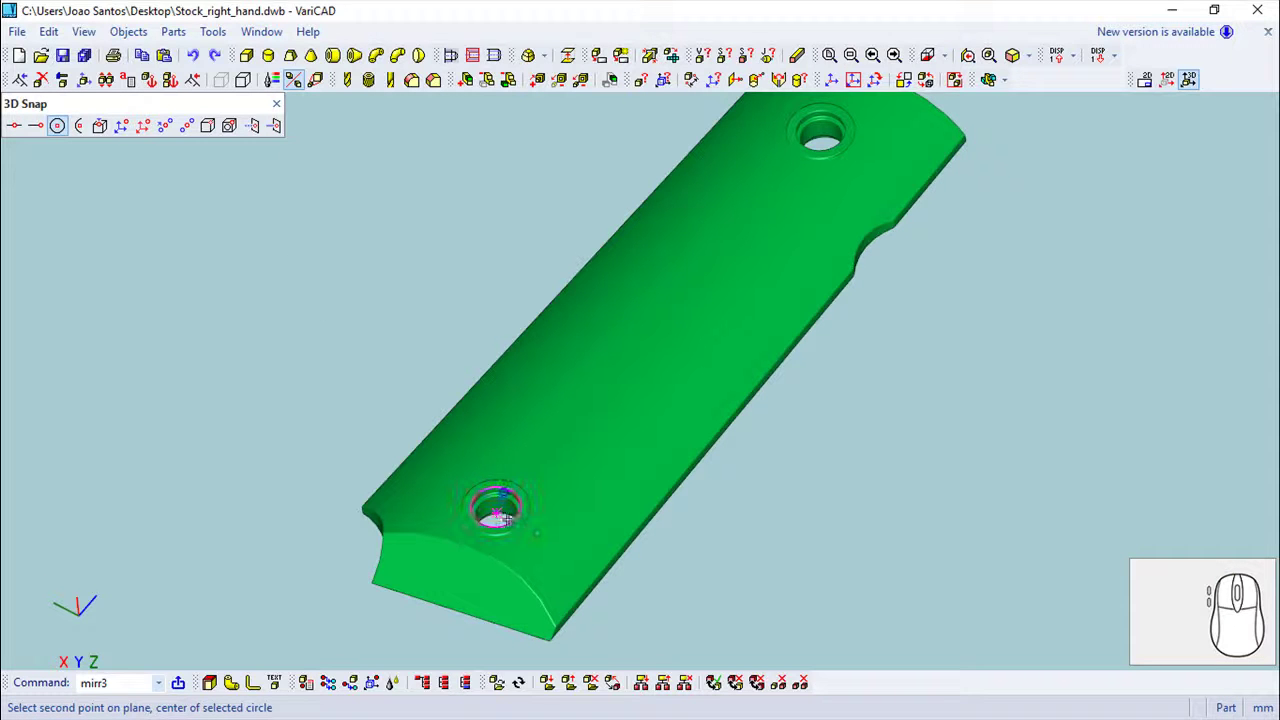
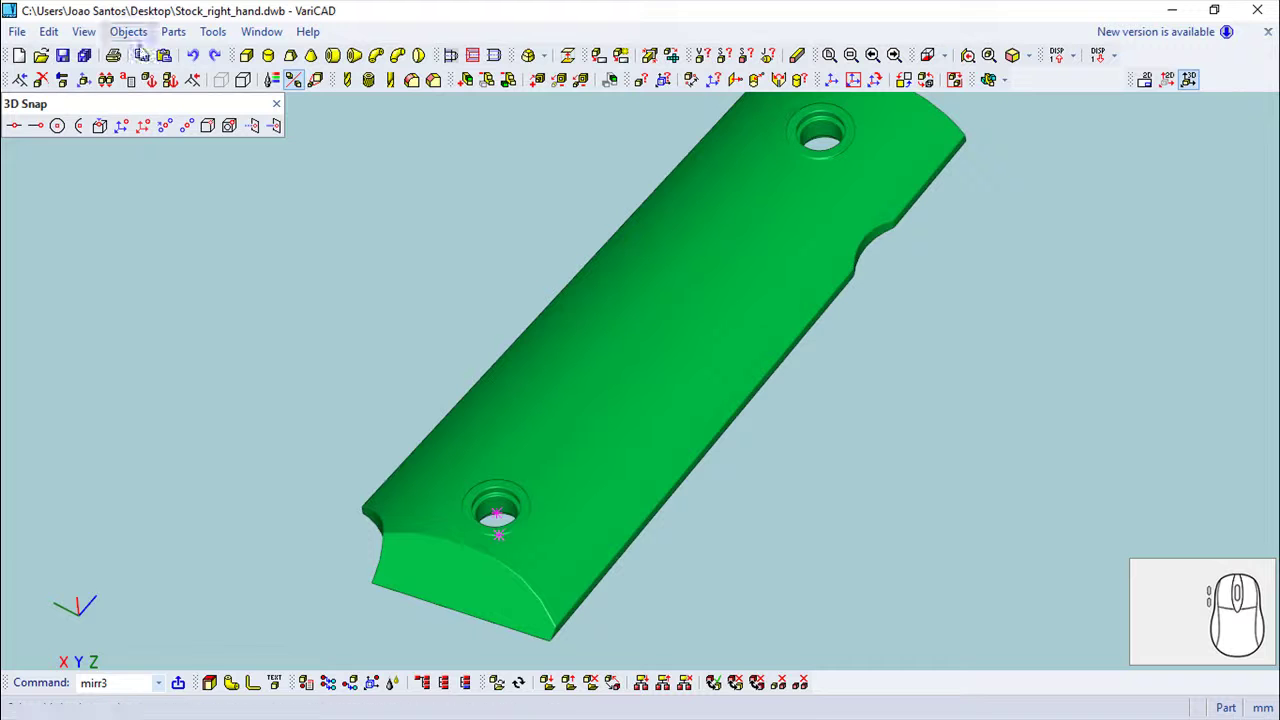
{"action": "left_click", "coordinate": [58, 132]}
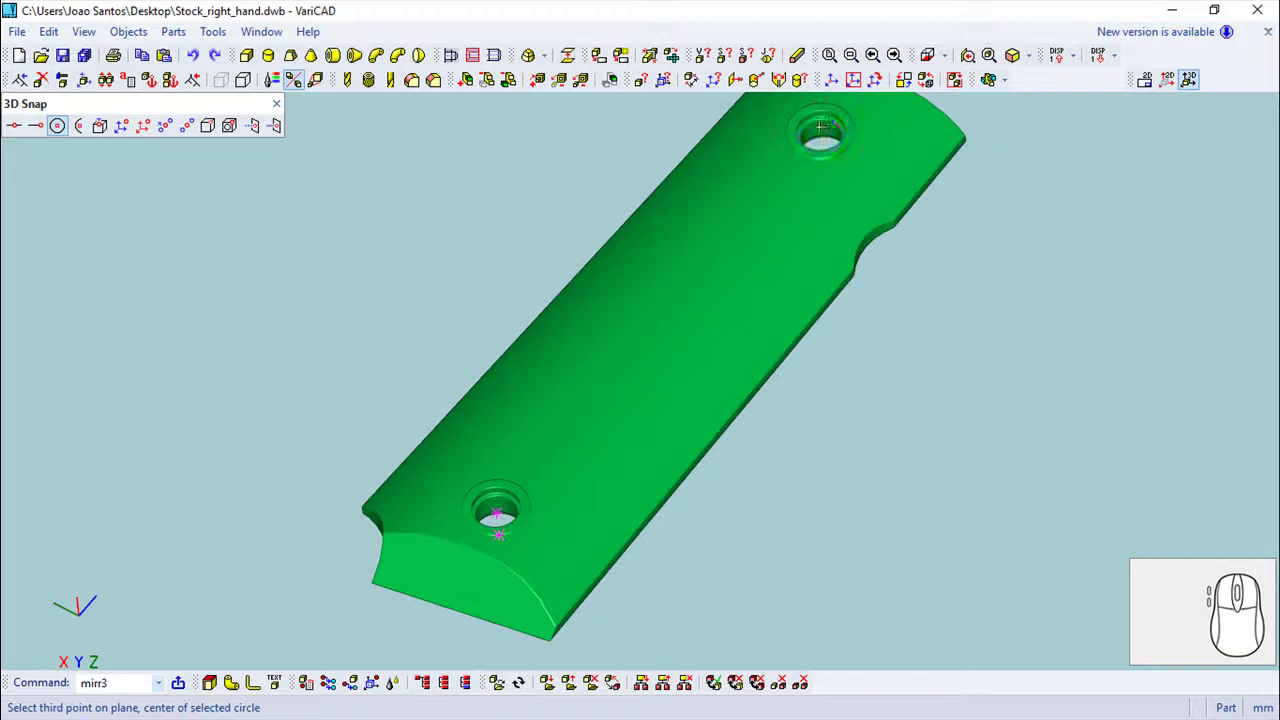
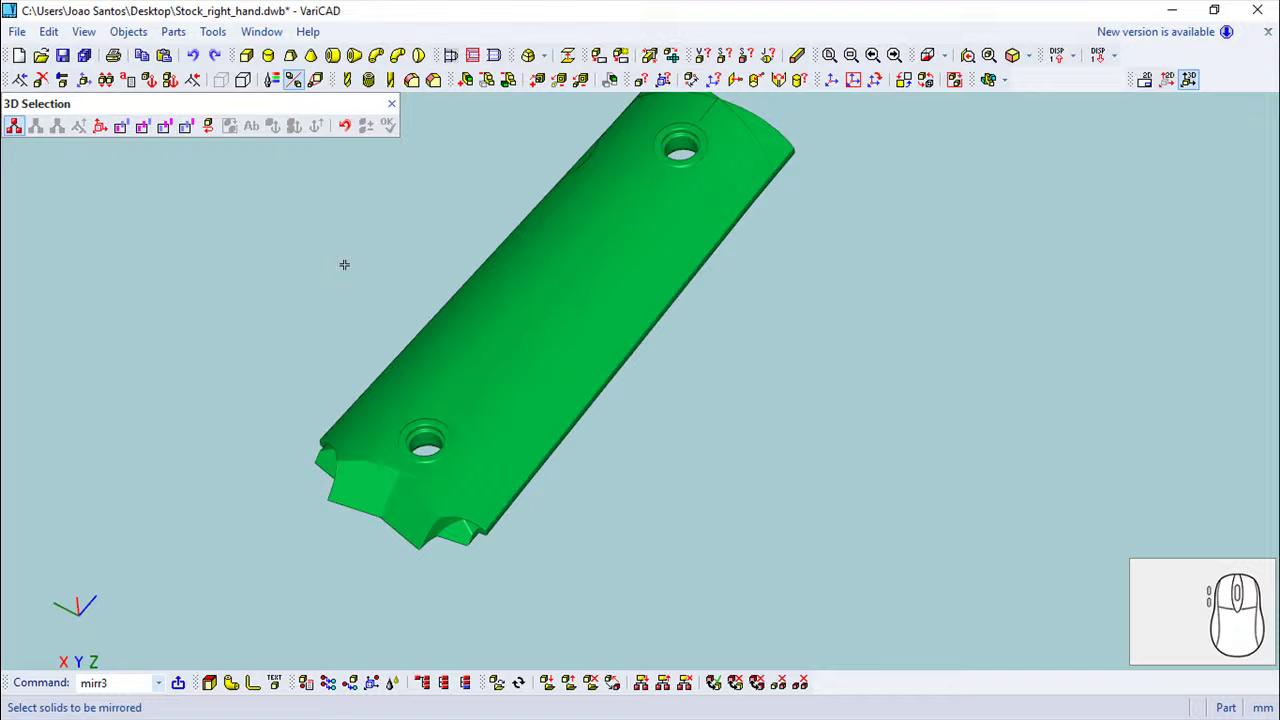
- Start Translate/Rotate Solid Elements on the box element of the stock
{"action": "left_click", "coordinate": [400, 115]}
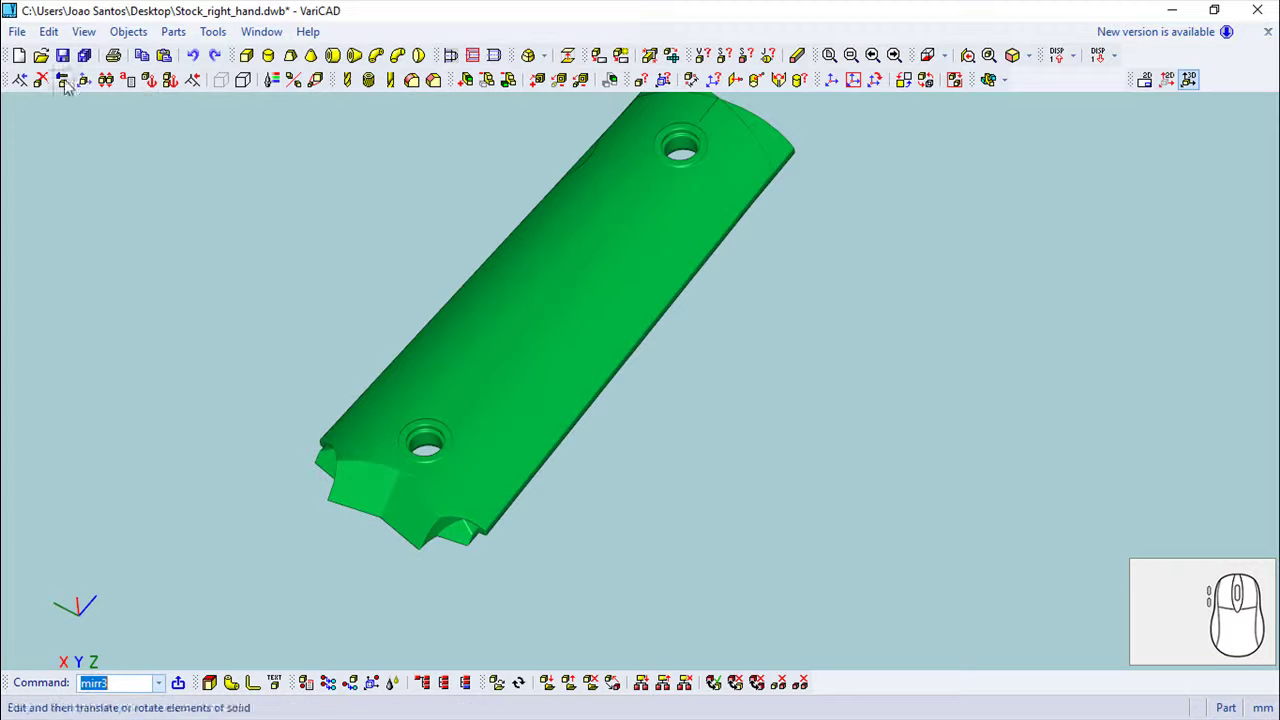
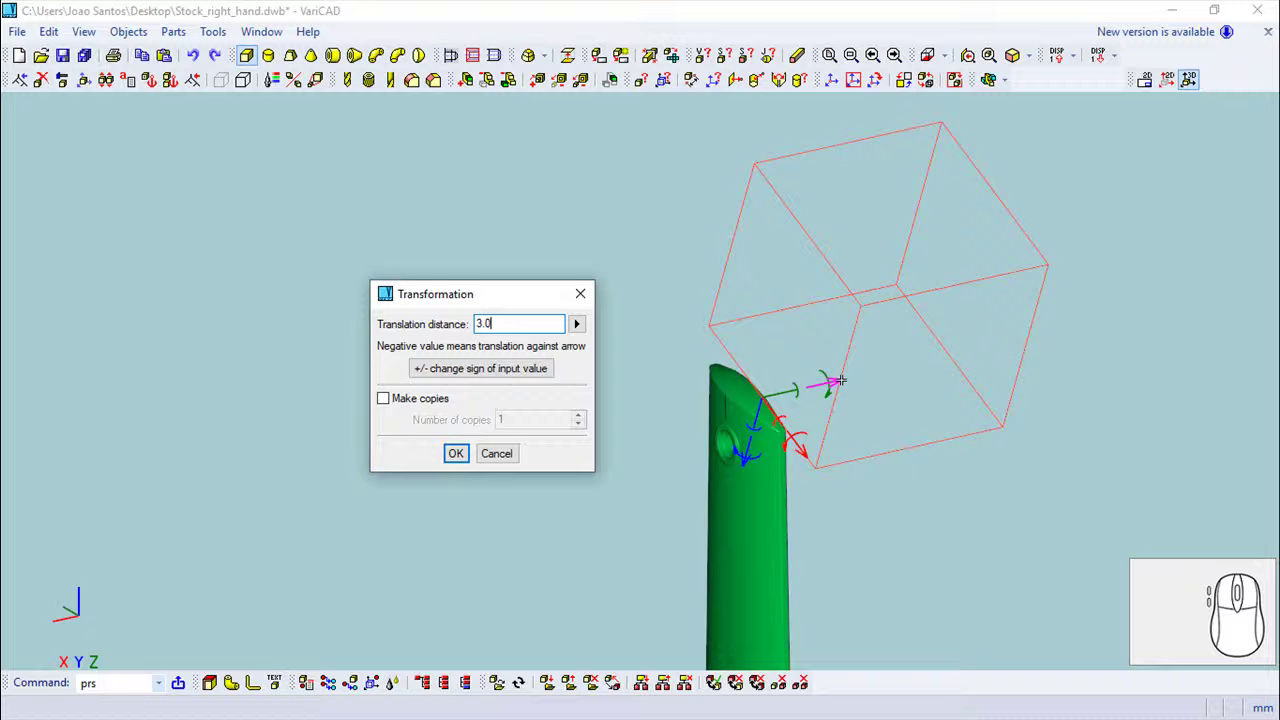
- Replace the translation distance with the new value so the box meets the stock's top end
{"action": "key", "text": "BackSpace"}
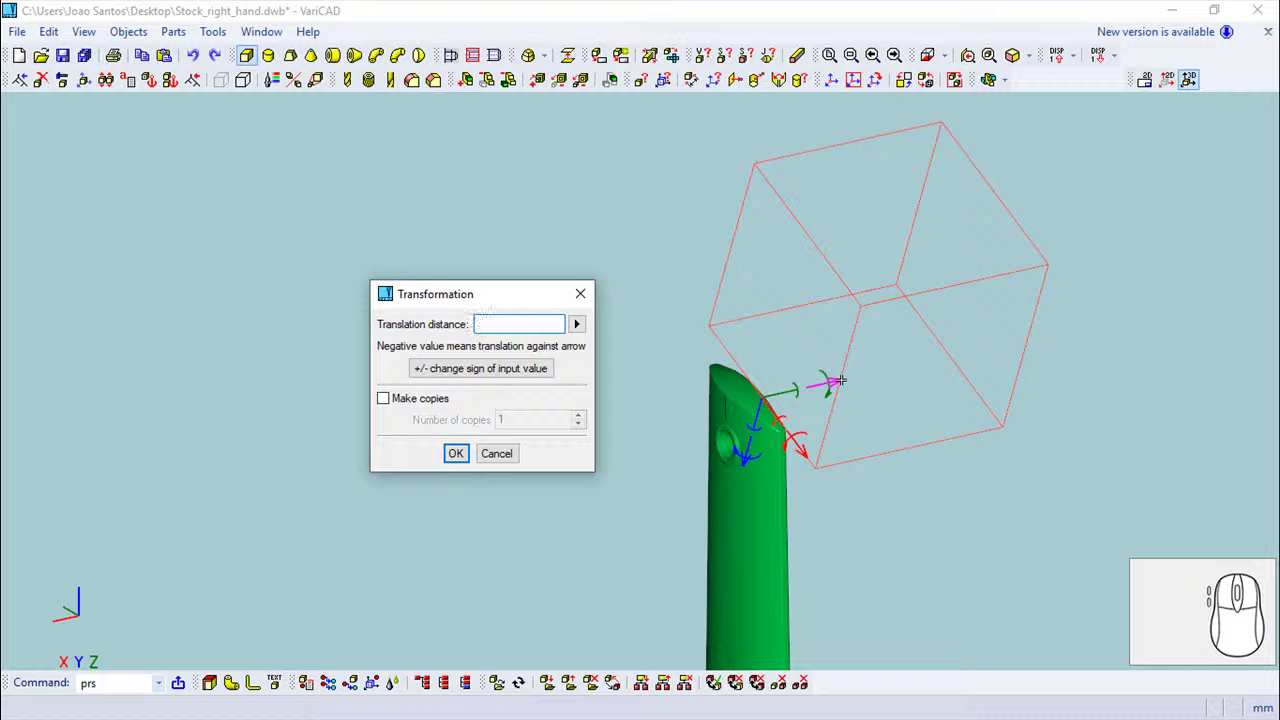
{"action": "type", "text": "0"}
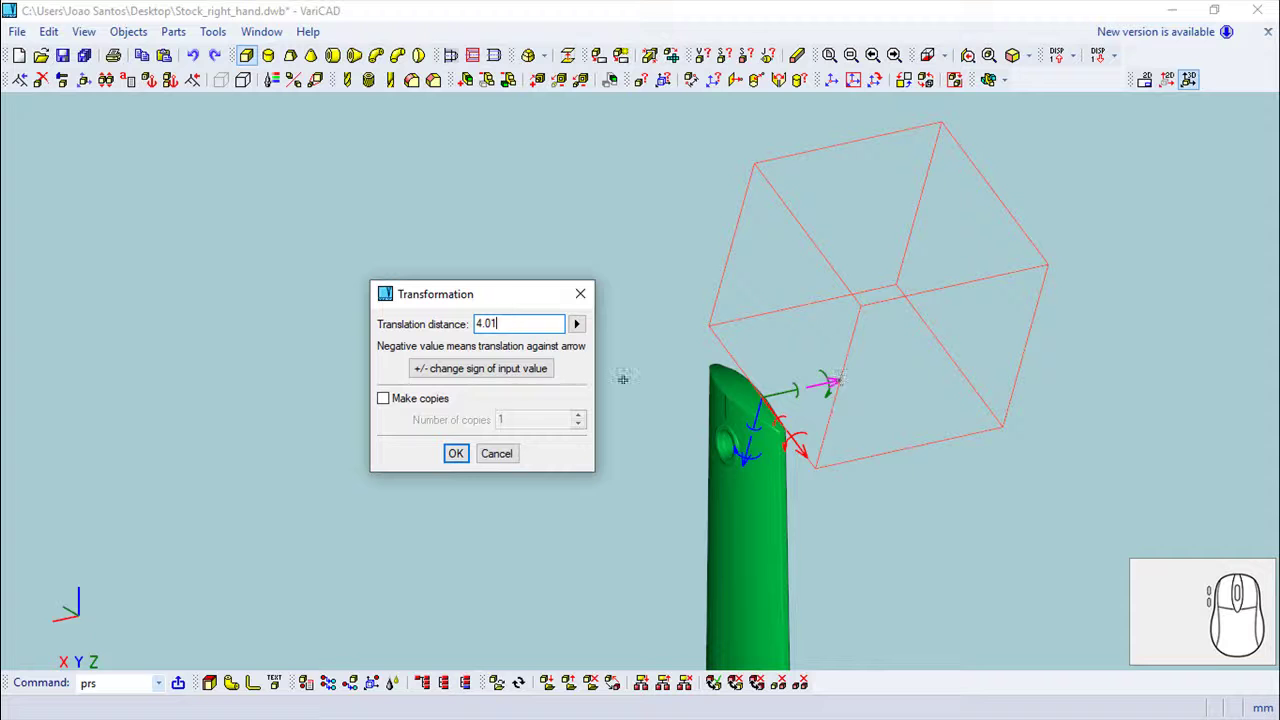
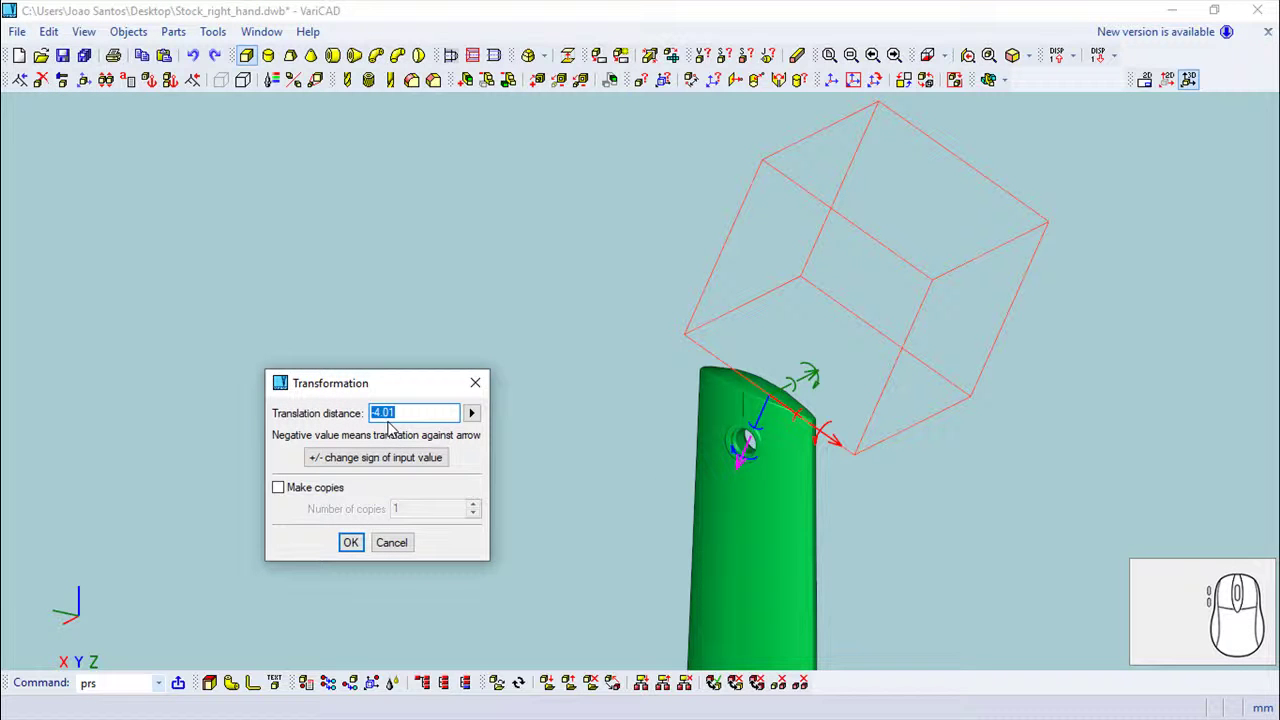
{"action": "type", "text": "2"}
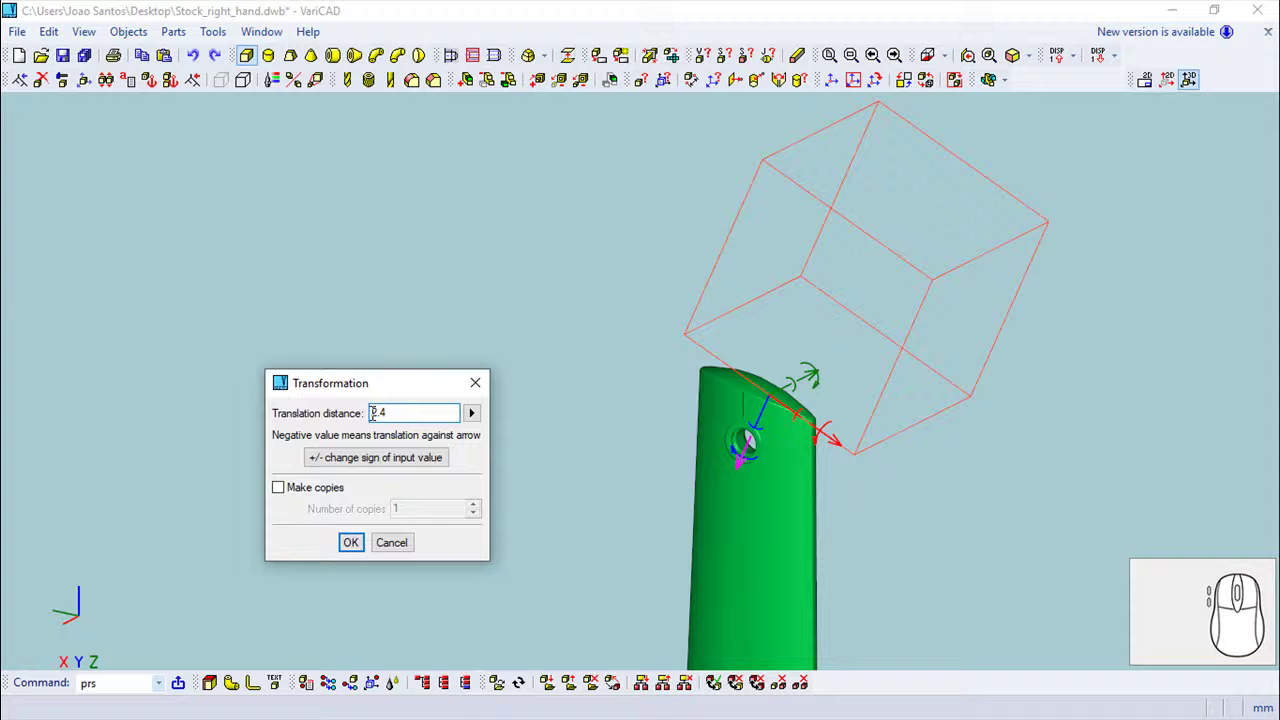
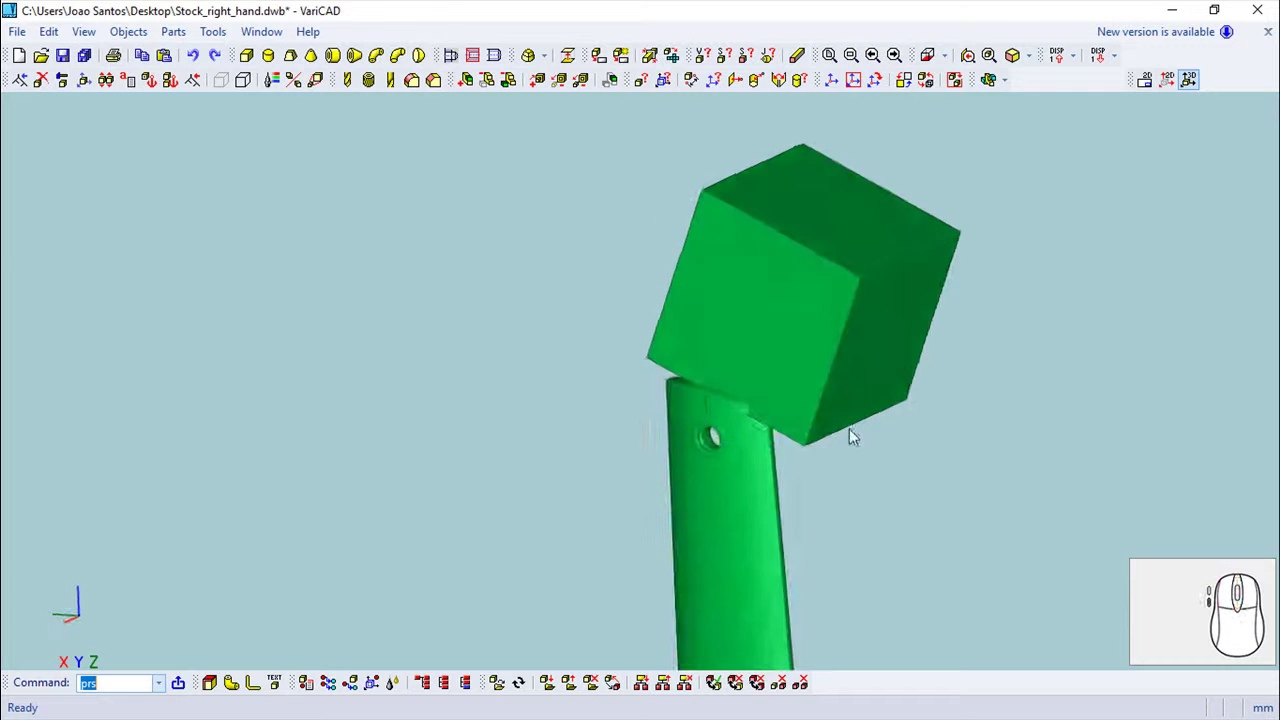
- Zoom and orbit around the box and stock to inspect the new position
{"action": "scroll", "scroll_direction": "up", "scroll_amount": 3}
{"action": "scroll", "scroll_direction": "down", "scroll_amount": 3}
{"action": "left_click_drag", "start_coordinate": [729, 419], "coordinate": [422, 161]}
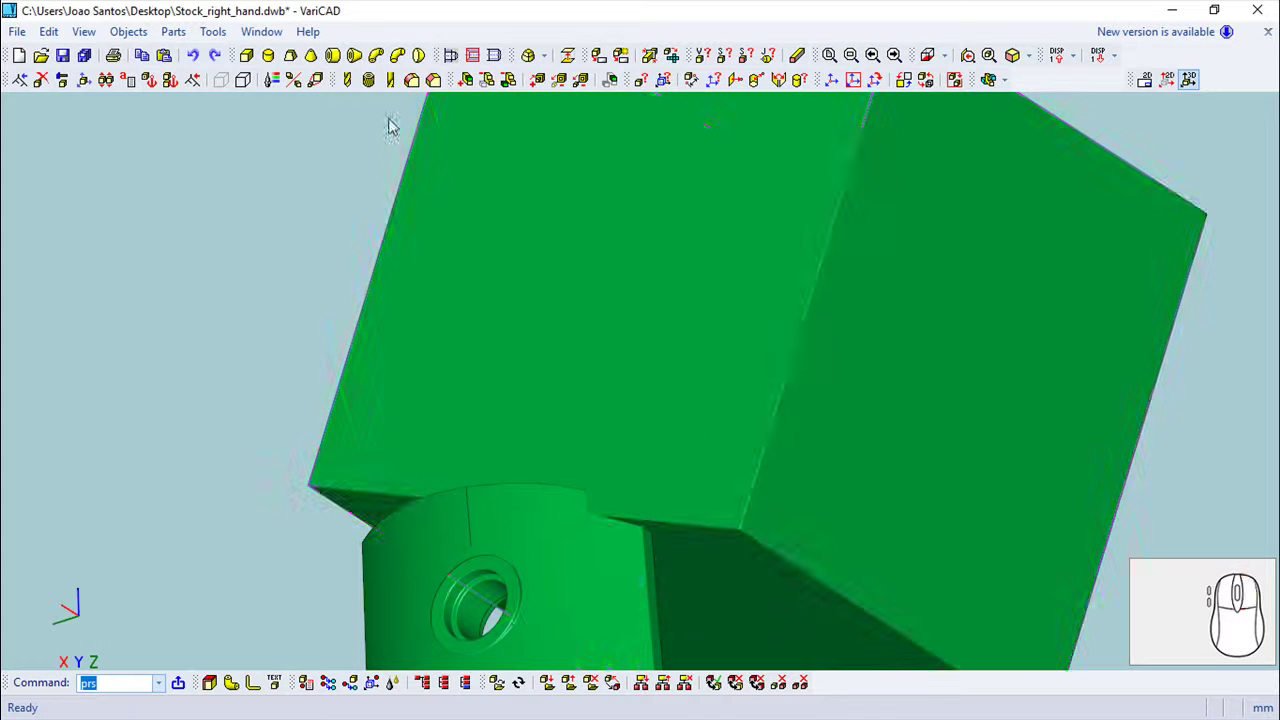
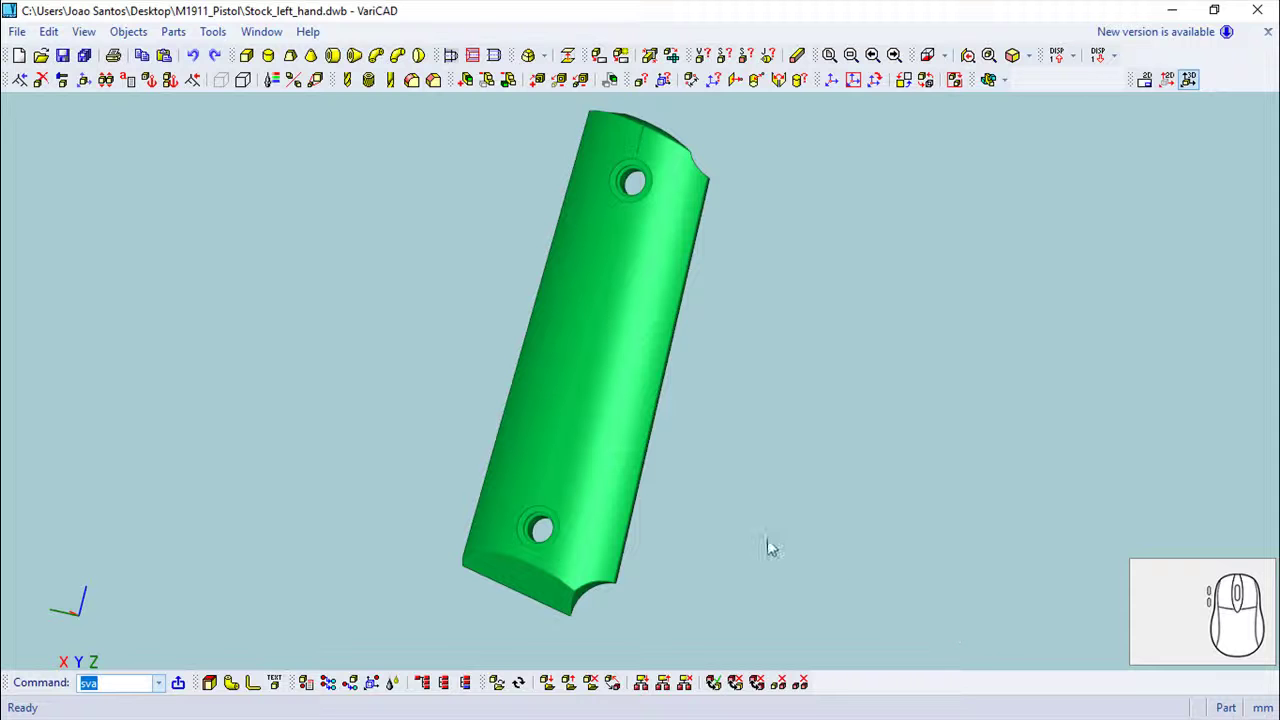
{"action": "left_click", "coordinate": [759, 471]}
{"action": "key", "text": "Escape"}
{"action": "left_click_drag", "start_coordinate": [774, 489], "coordinate": [778, 420]}
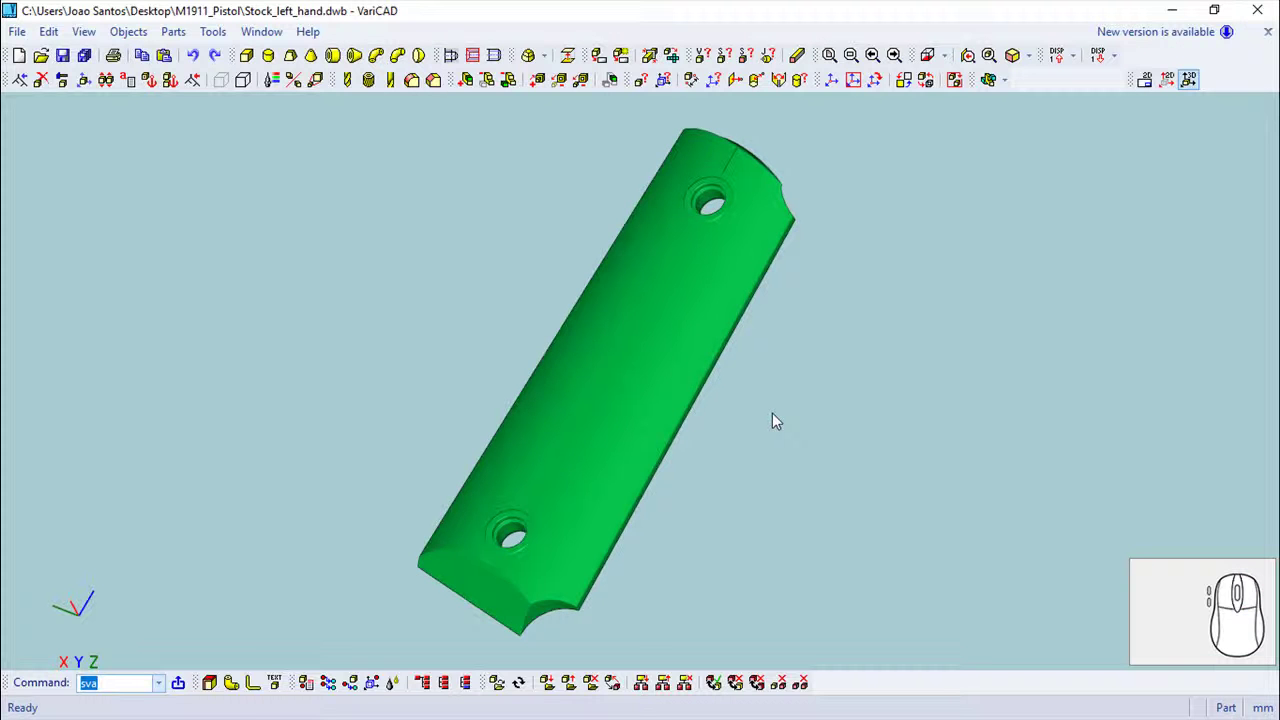